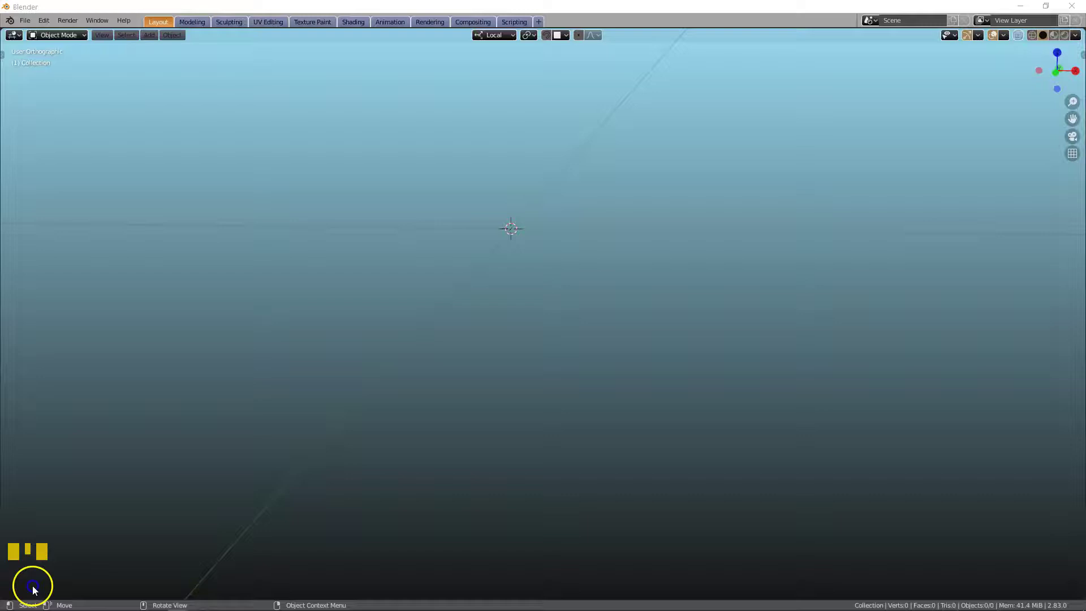
Step: Import the implant mesh Implant 1 C1-10420 from STL into the empty scene
scroll("up", 3)
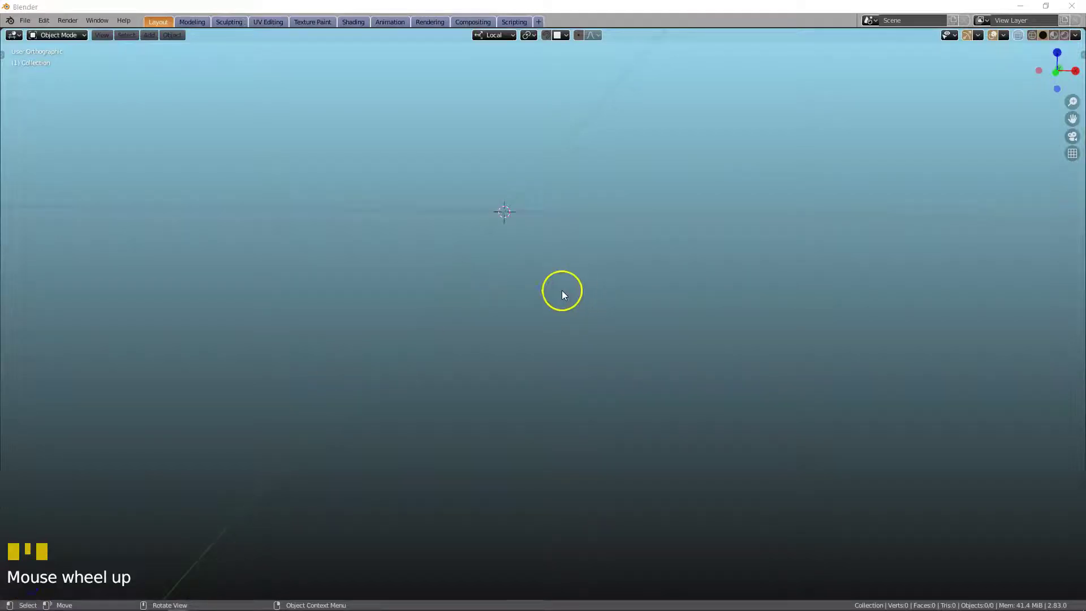
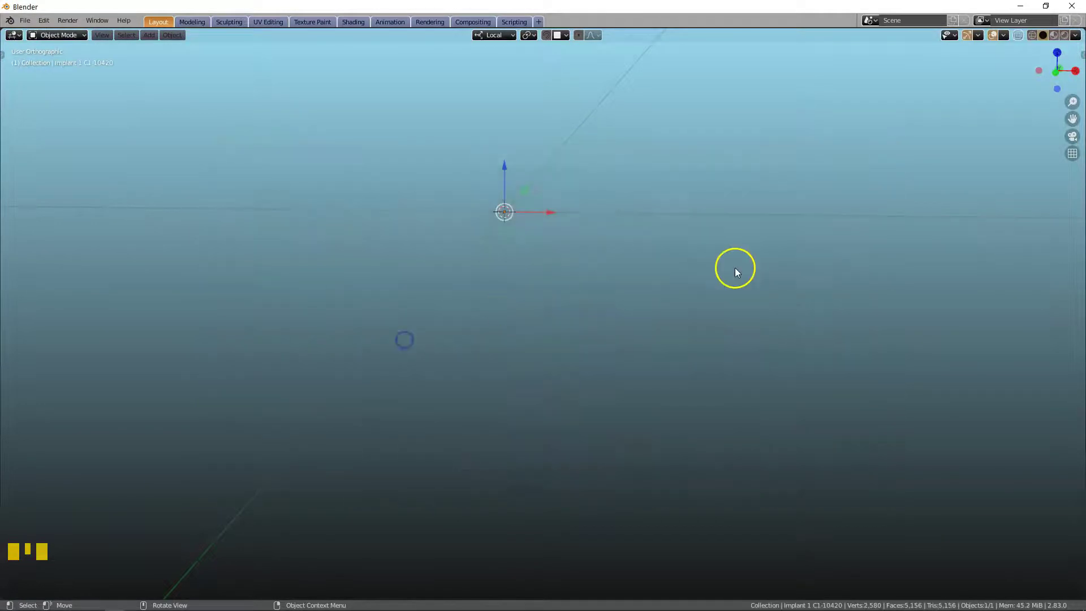
Step: Locate the far-off implant and set its origin to its own geometry centre
scroll("down", 3)
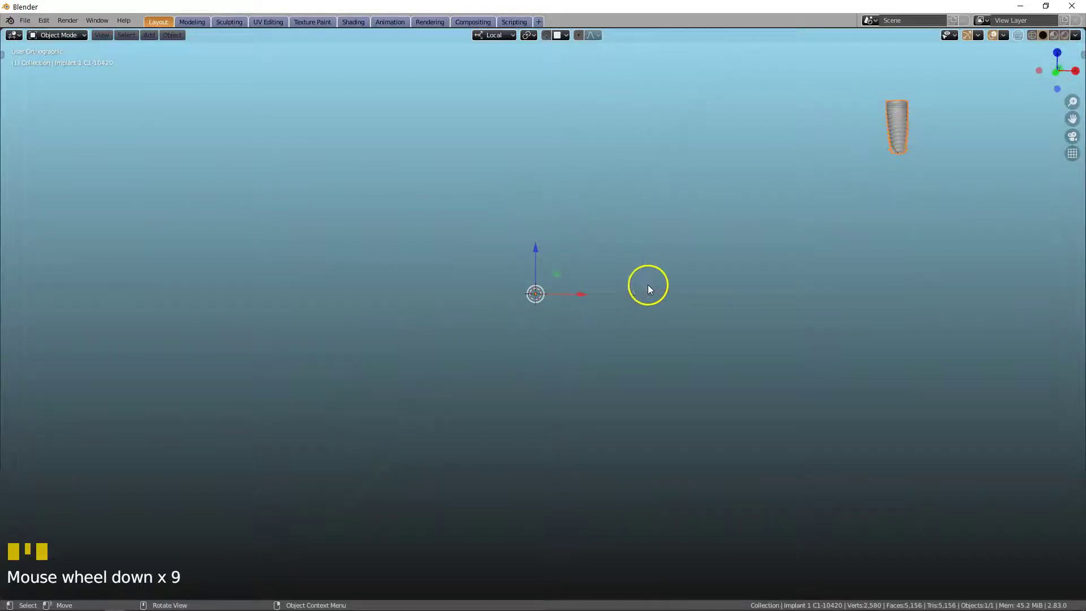
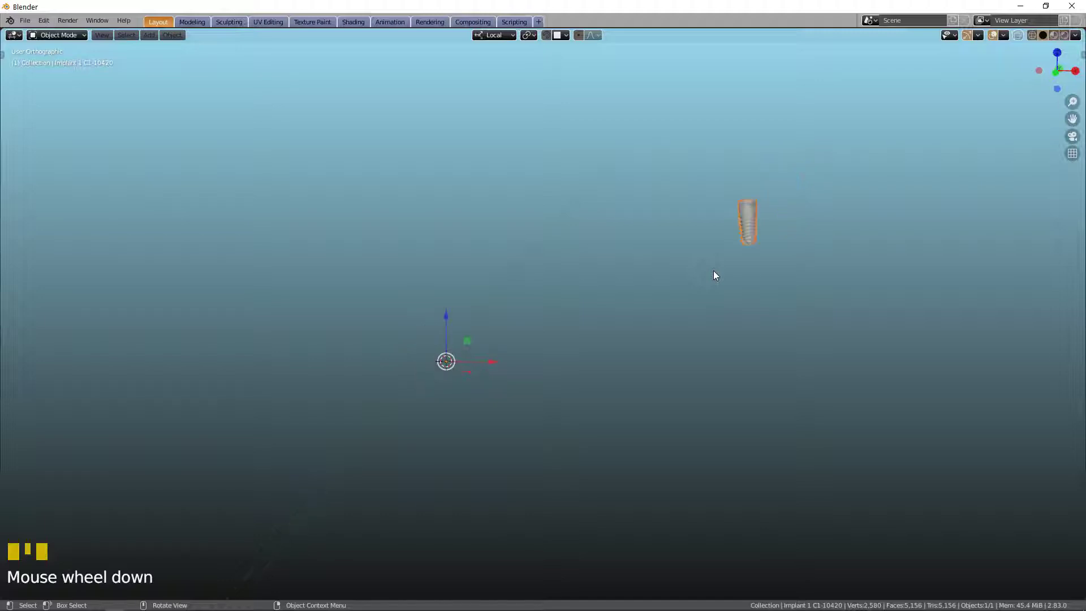
scroll("up", 3)
scroll("up", 3)
left_click_drag(793, 207, 772, 209)
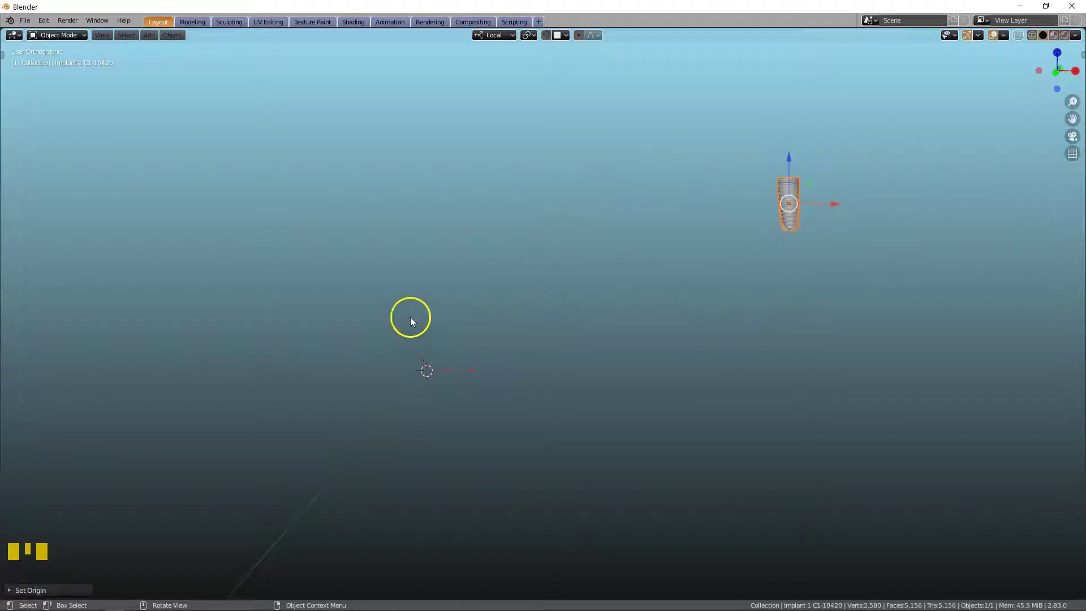
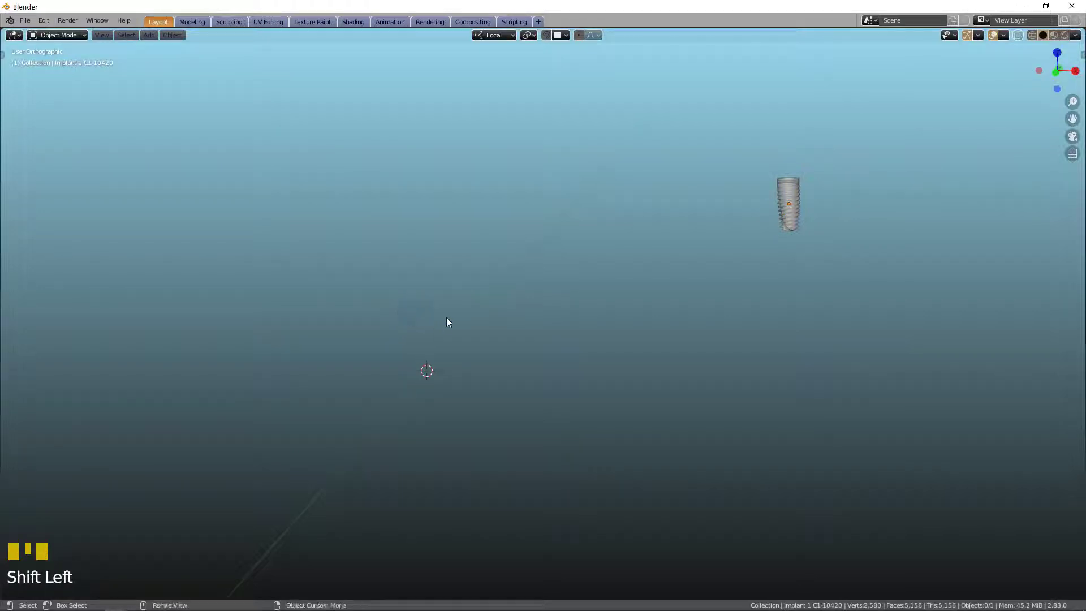
Step: Snap the 3D cursor to world origin and snap the selected implant onto it
right_click(389, 324)
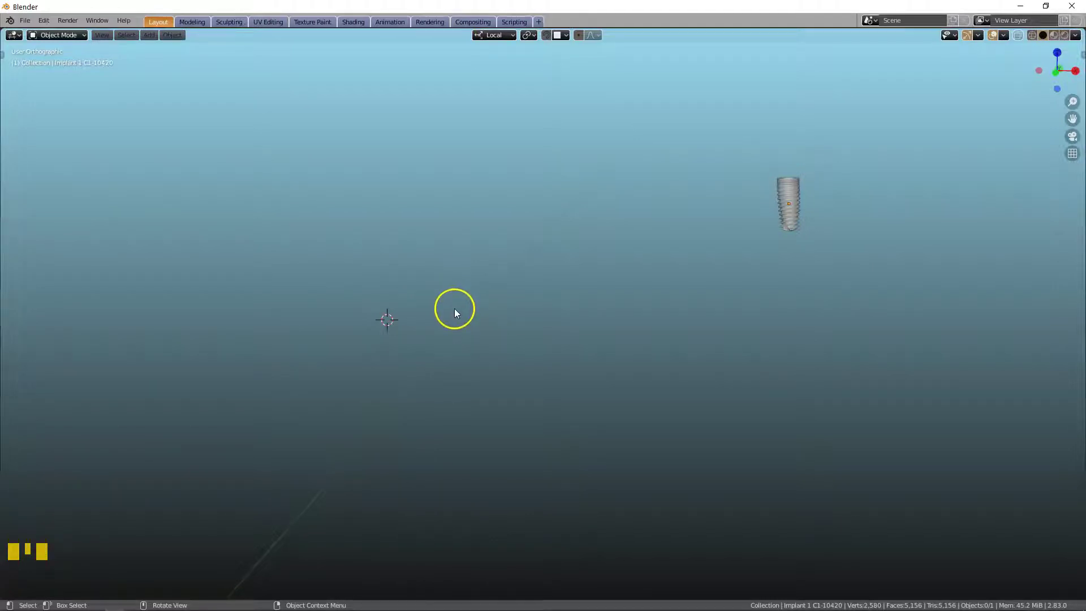
key("shift+s")
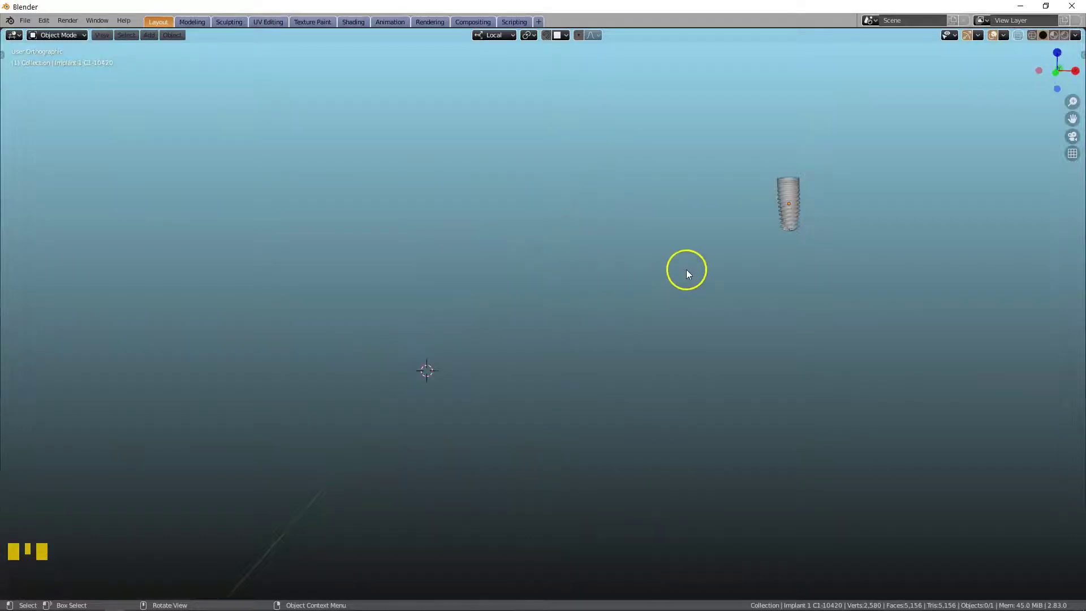
left_click(788, 200)
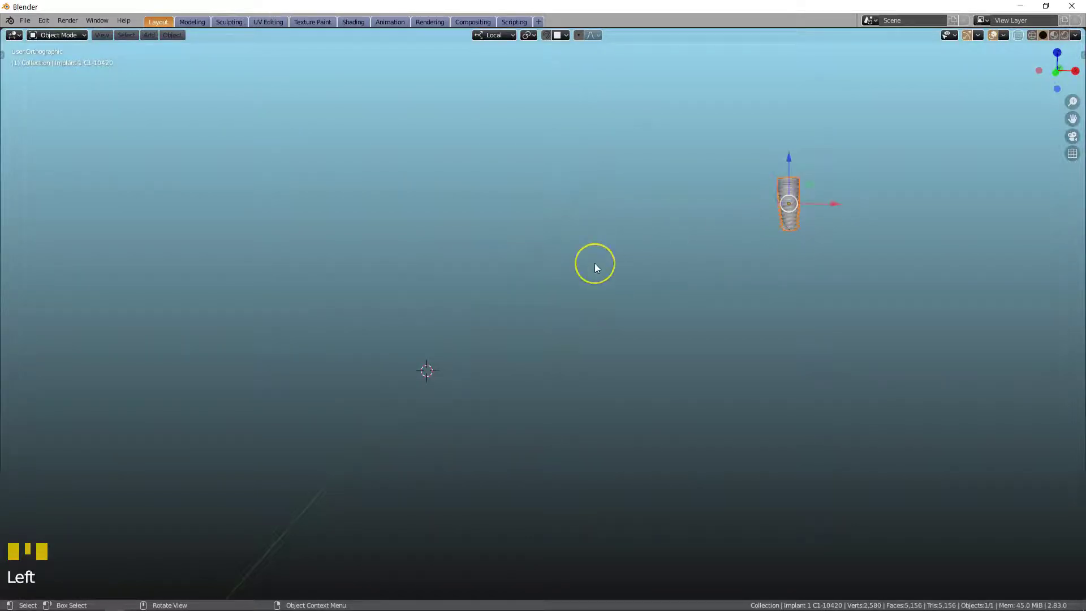
key("shift+s")
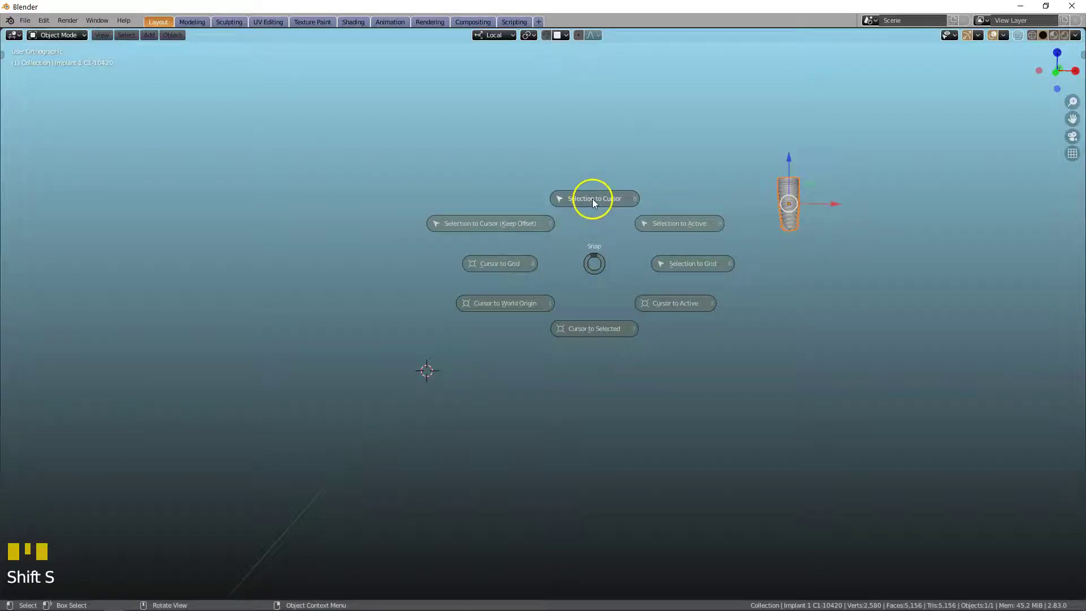
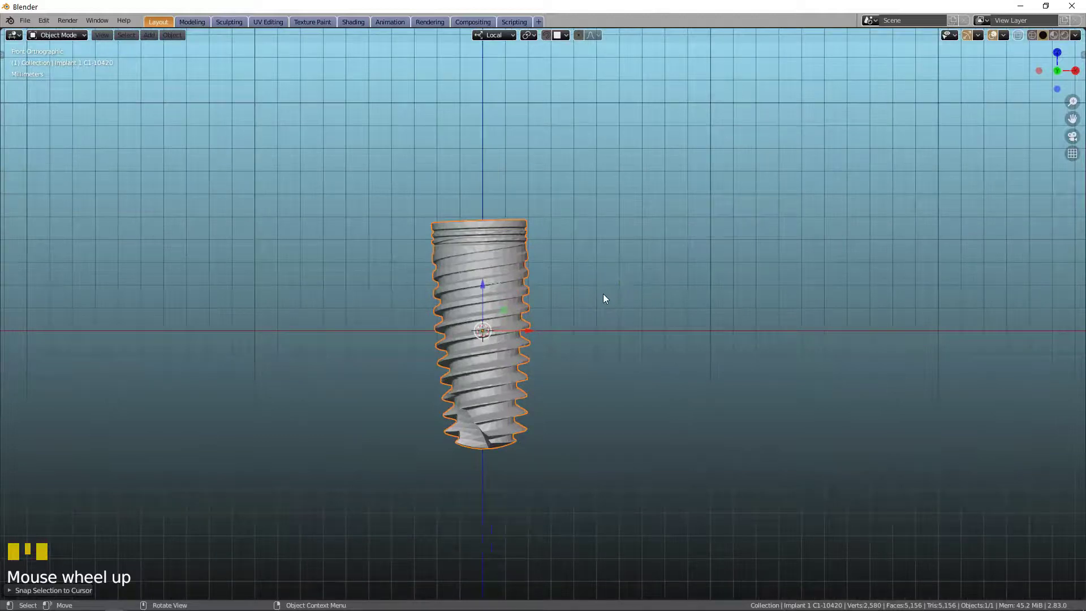
Step: Inspect the centred implant from above and from the right side
scroll("up", 3)
middle_click(583, 308)
scroll("up", 3)
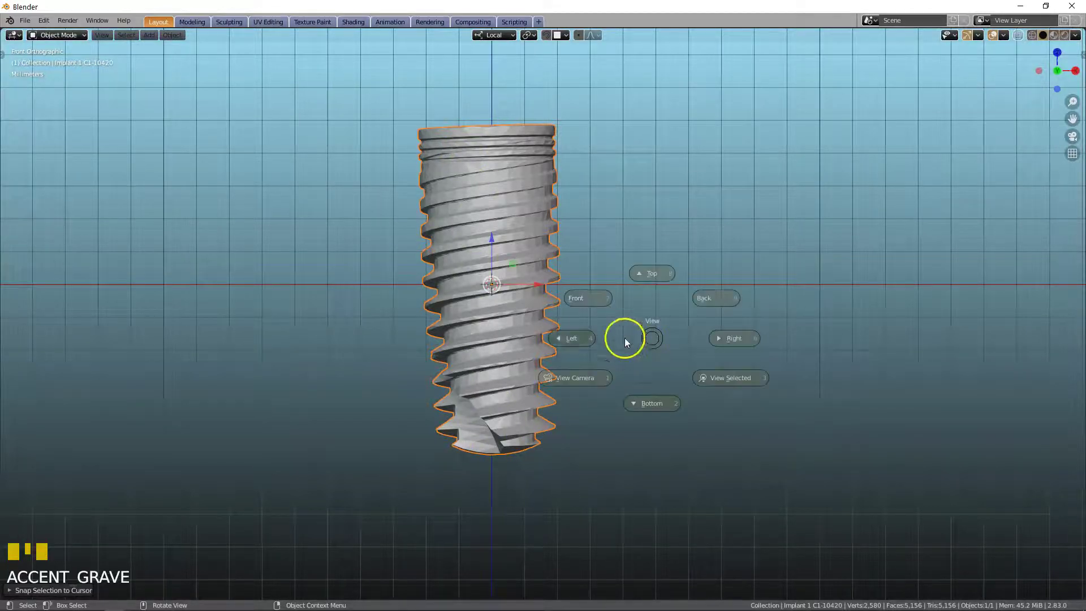
scroll("up", 3)
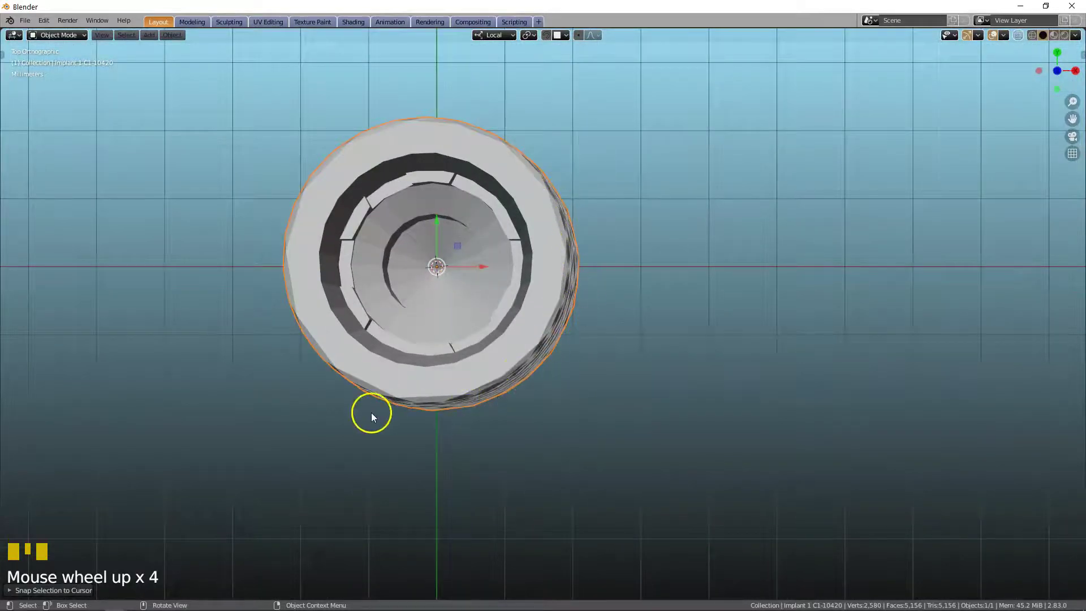
scroll("down", 3)
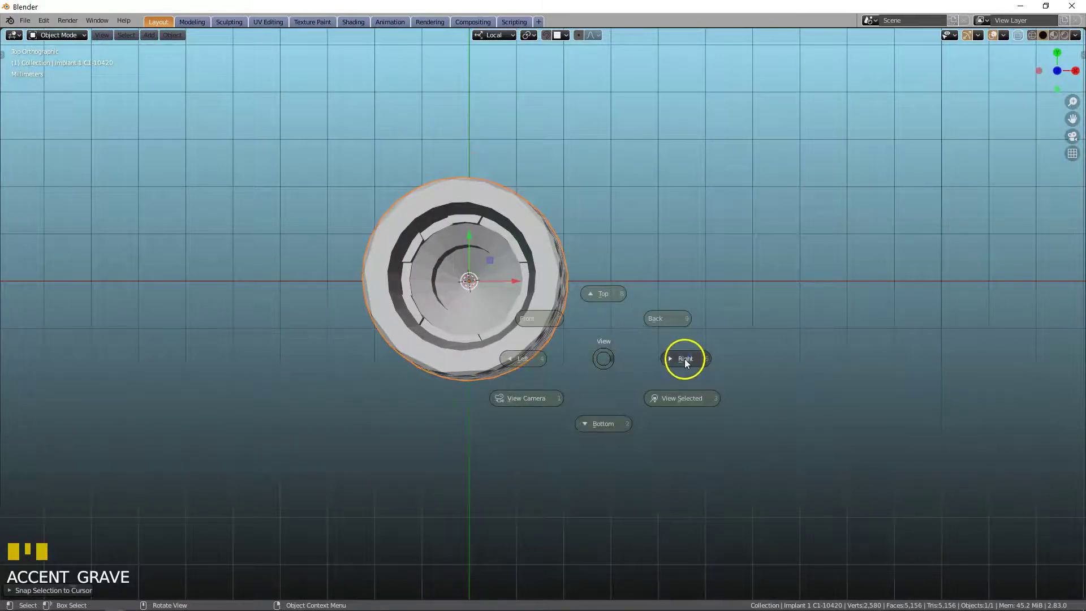
scroll("down", 3)
middle_click(616, 269)
Step: Reframe the view onto the implant's top before editing its mesh
scroll("down", 3)
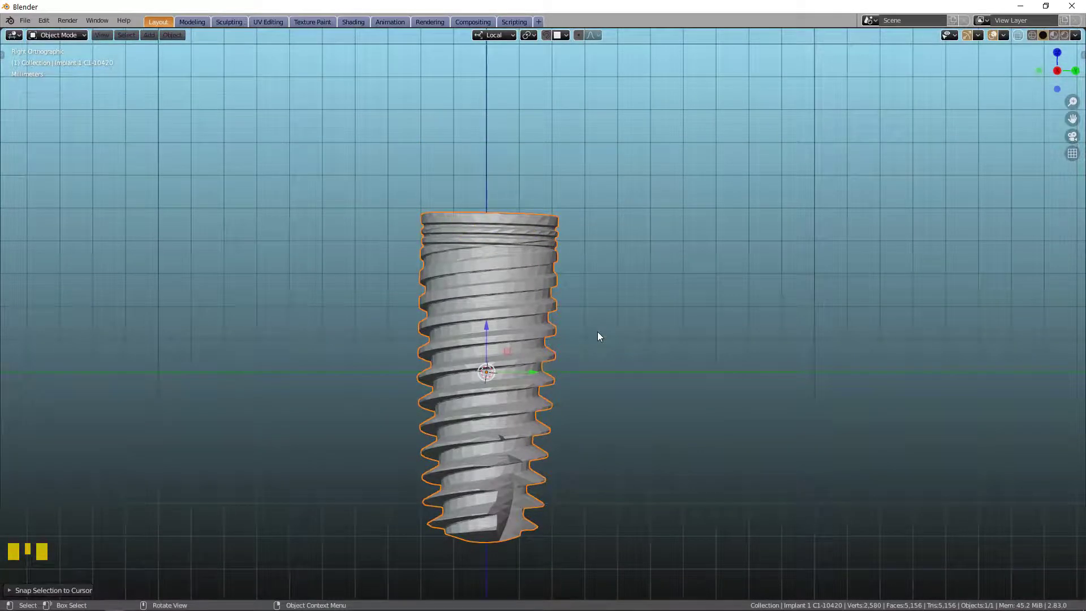
scroll("down", 3)
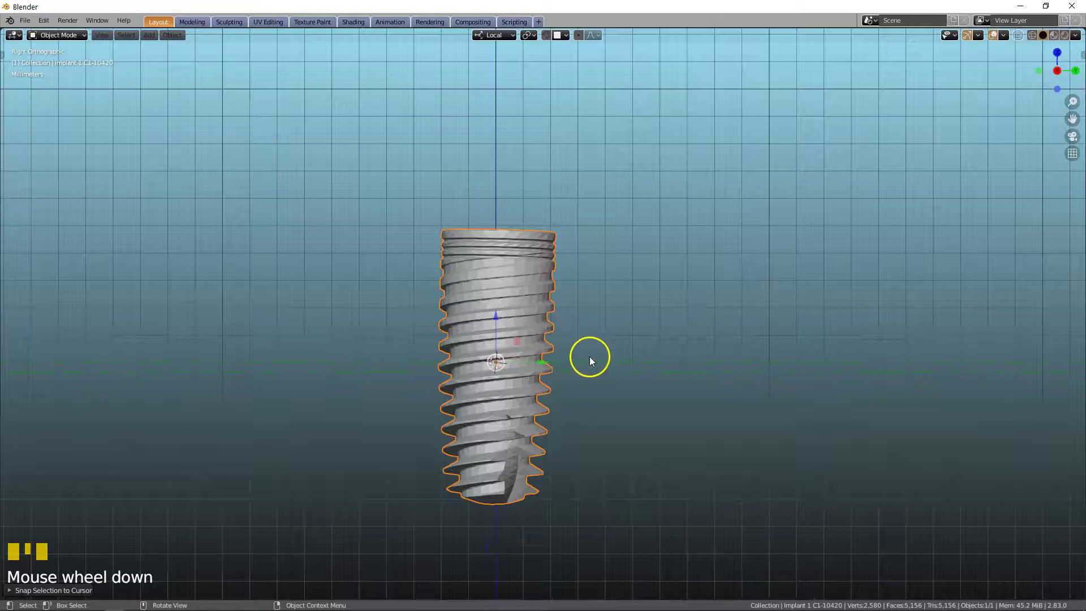
left_click_drag(592, 362, 514, 196)
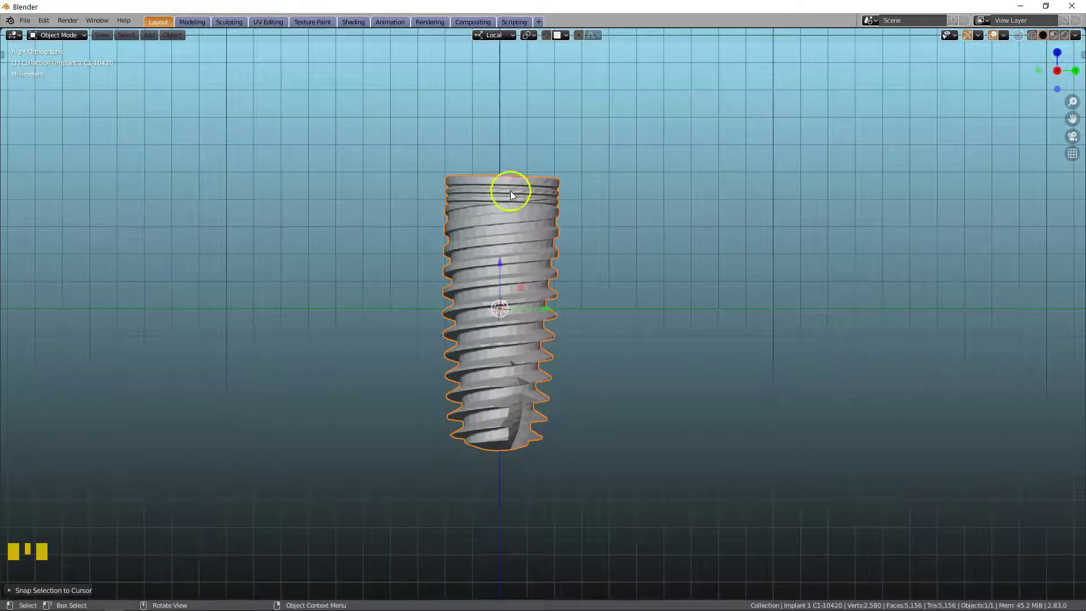
scroll("up", 3)
scroll("down", 3)
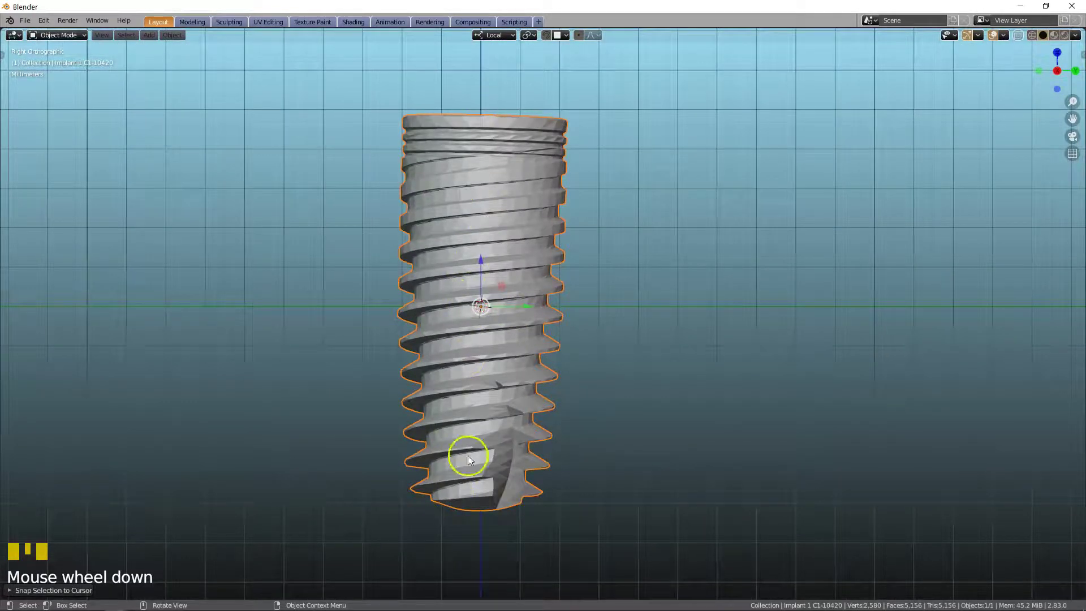
scroll("down", 3)
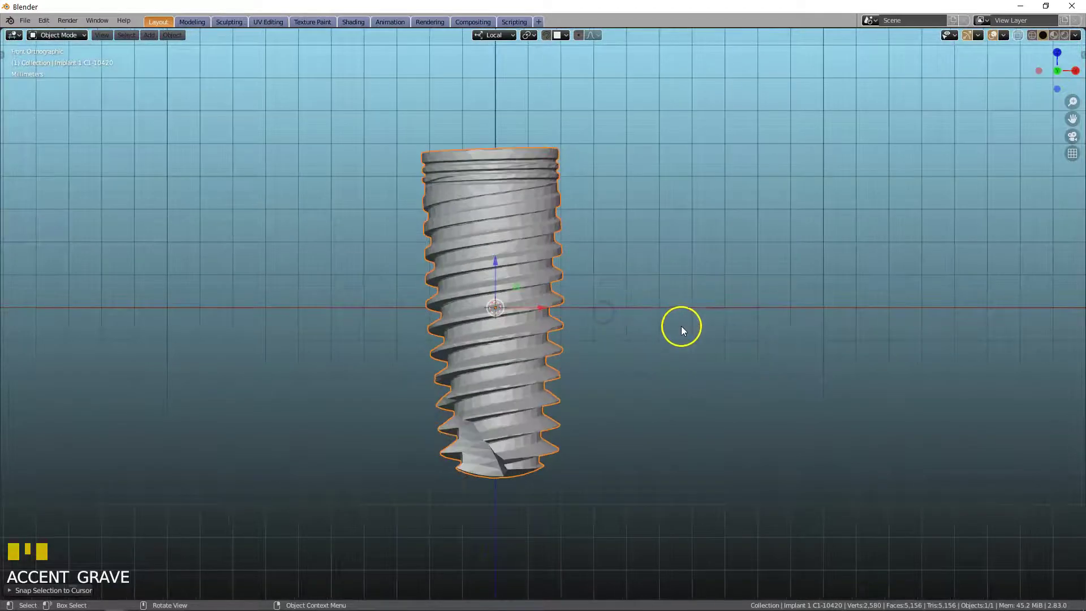
Step: In Edit Mode, move and rotate the whole mesh to bring its top toward the horizontal axis
key("Tab")
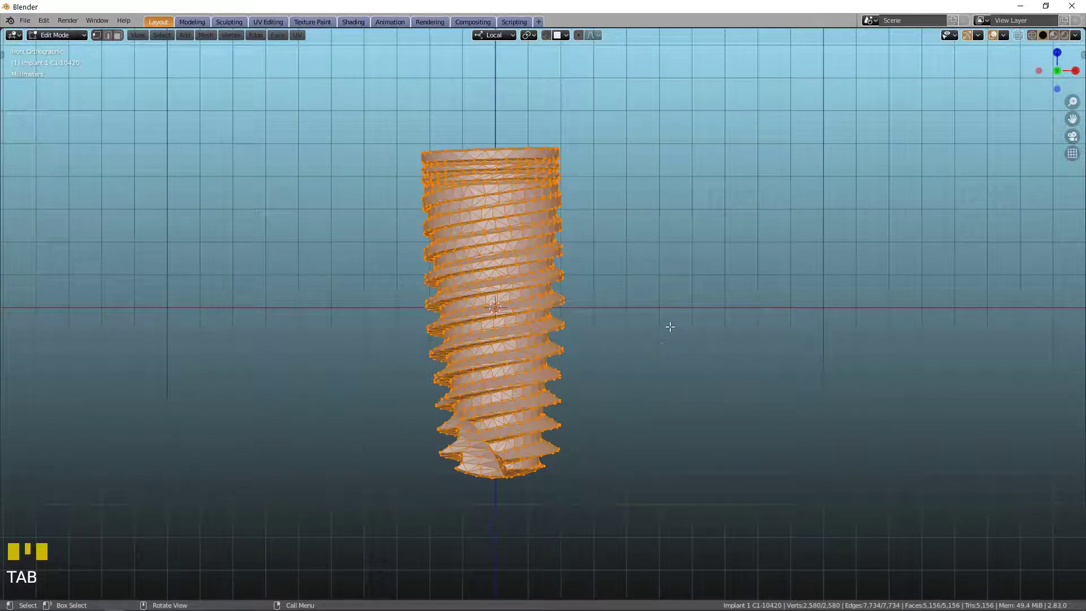
key("g")
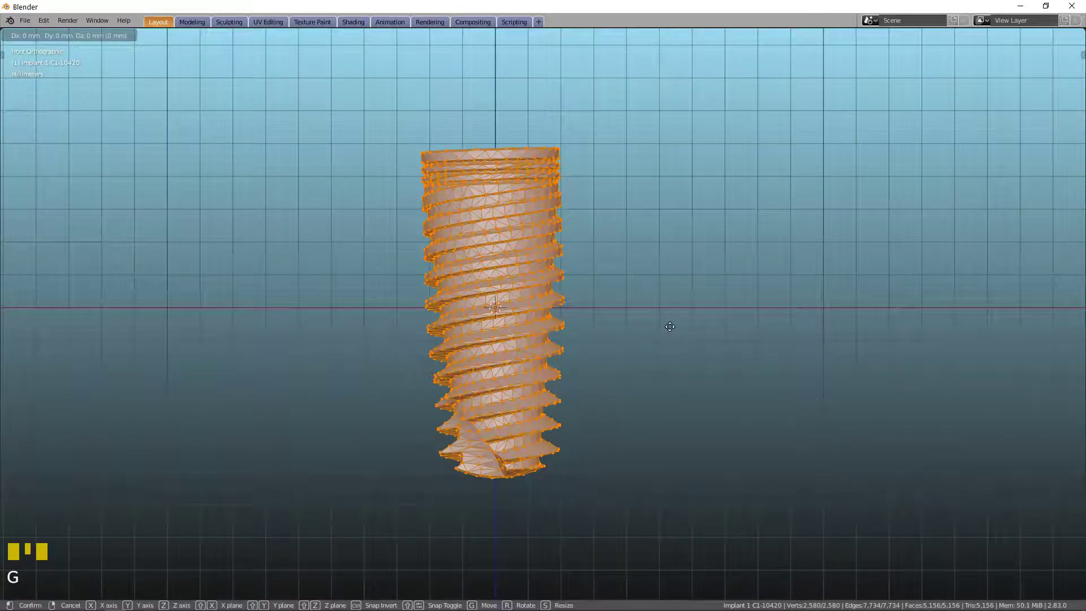
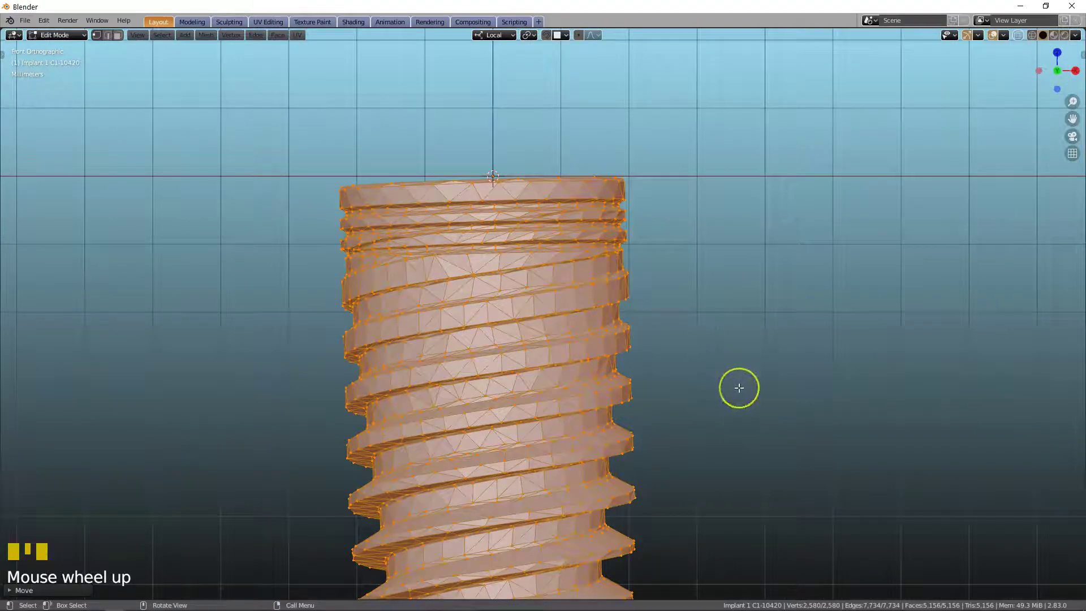
key("r")
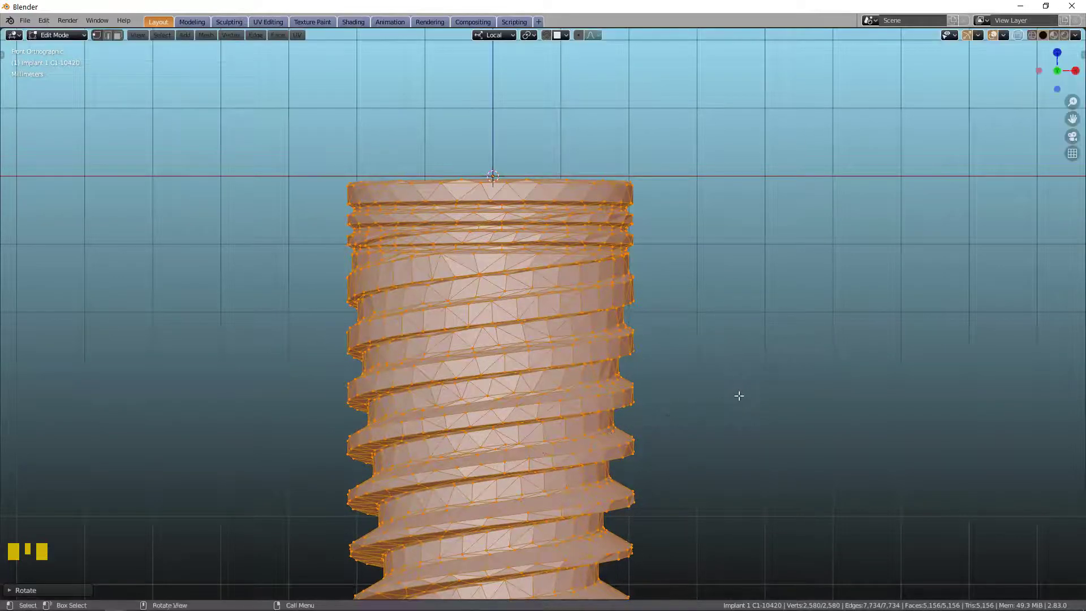
key("g")
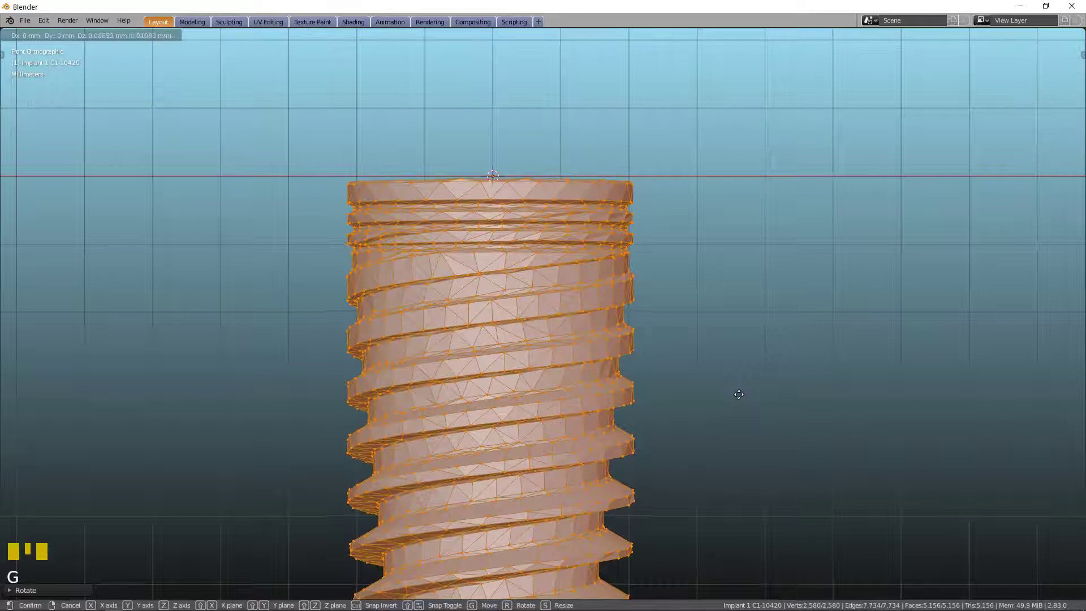
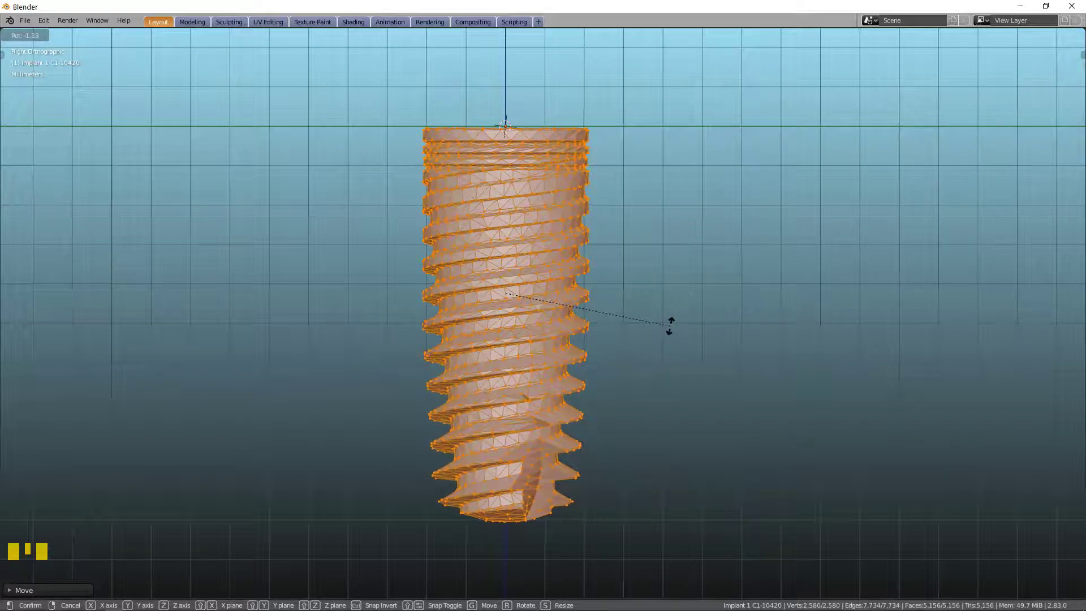
key("g")
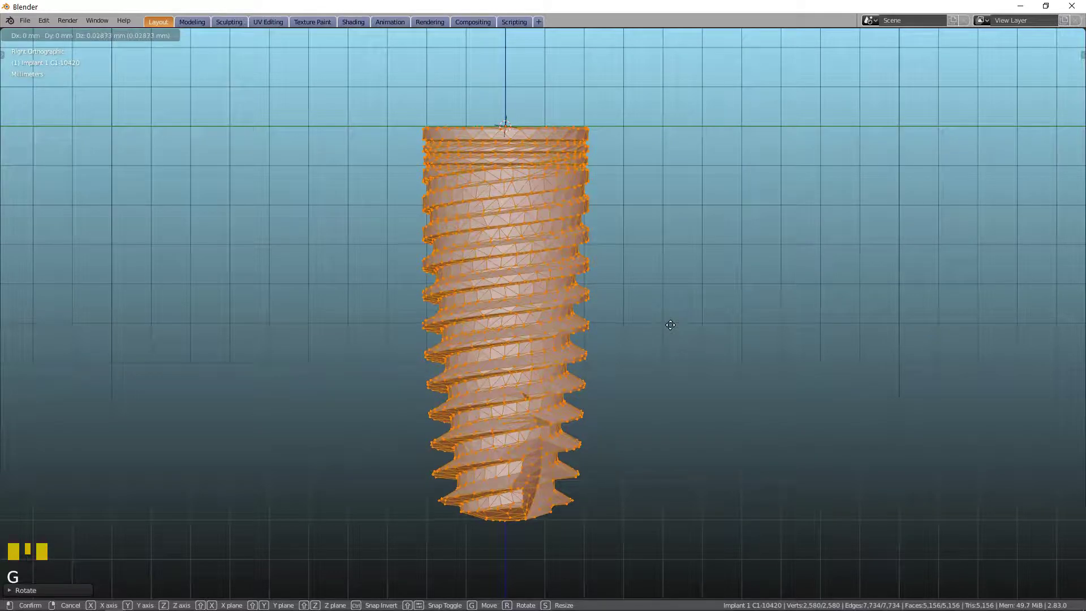
middle_click(649, 238)
scroll("down", 3)
scroll("up", 3)
scroll("up", 3)
scroll("up", 3)
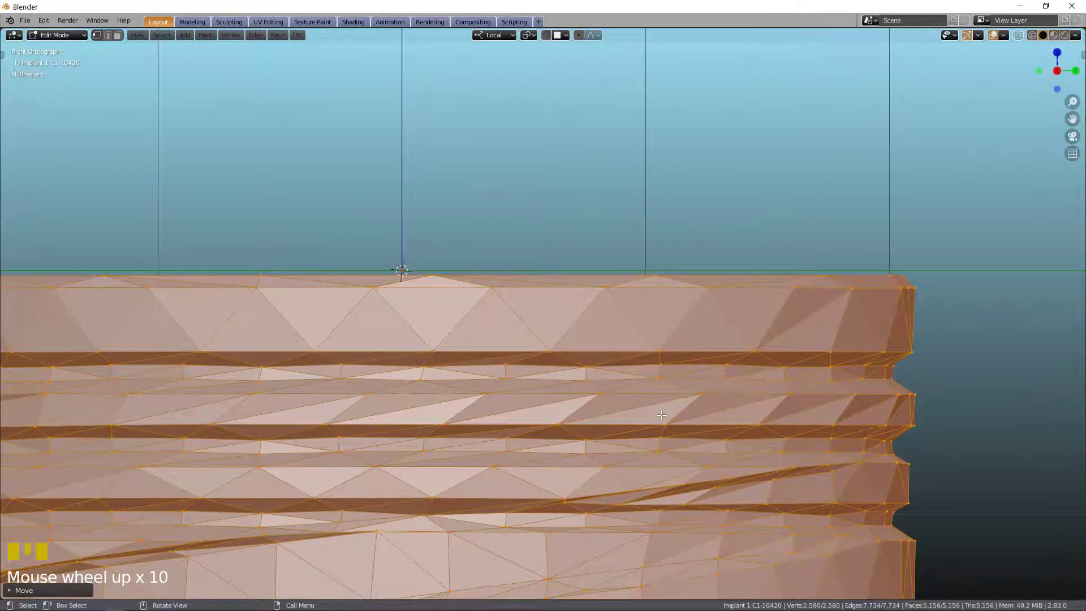
Step: Fine-tune from an orthographic view so the implant's flat top sits level on the axis line
key("g")
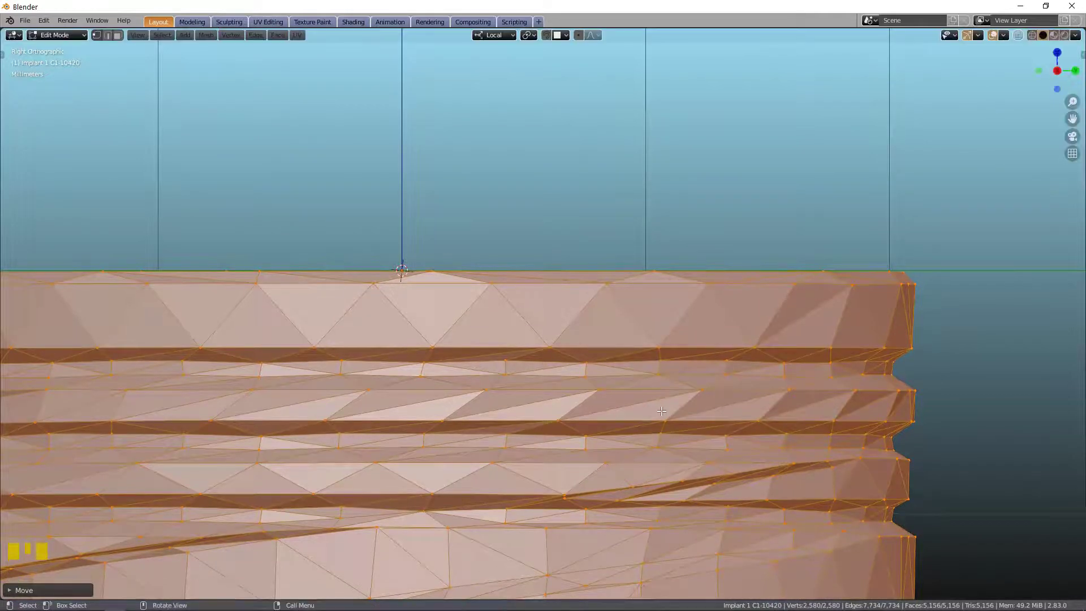
key("`")
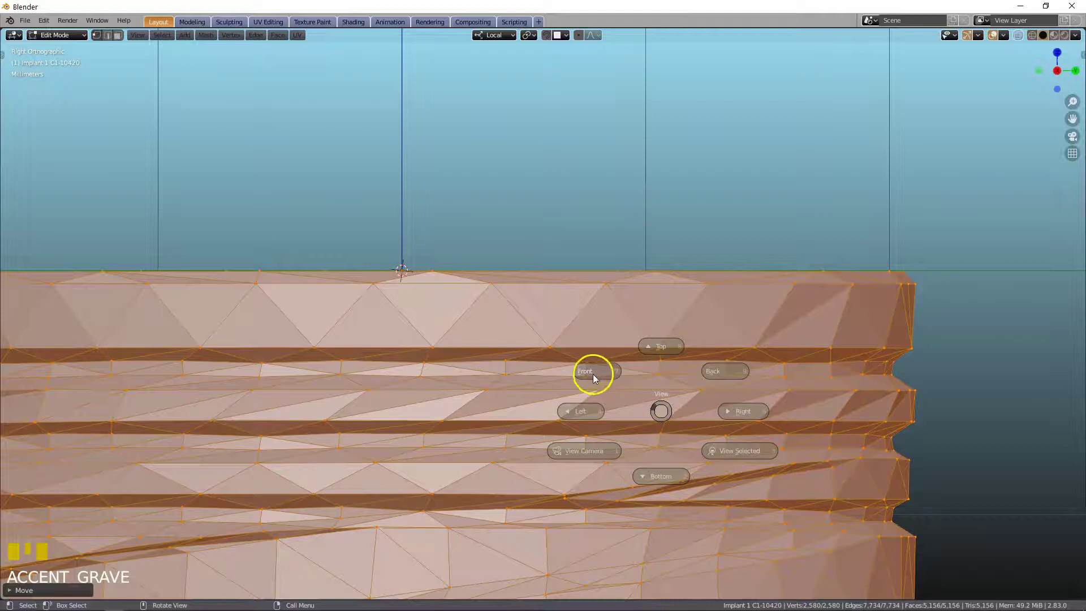
scroll("down", 3)
scroll("up", 3)
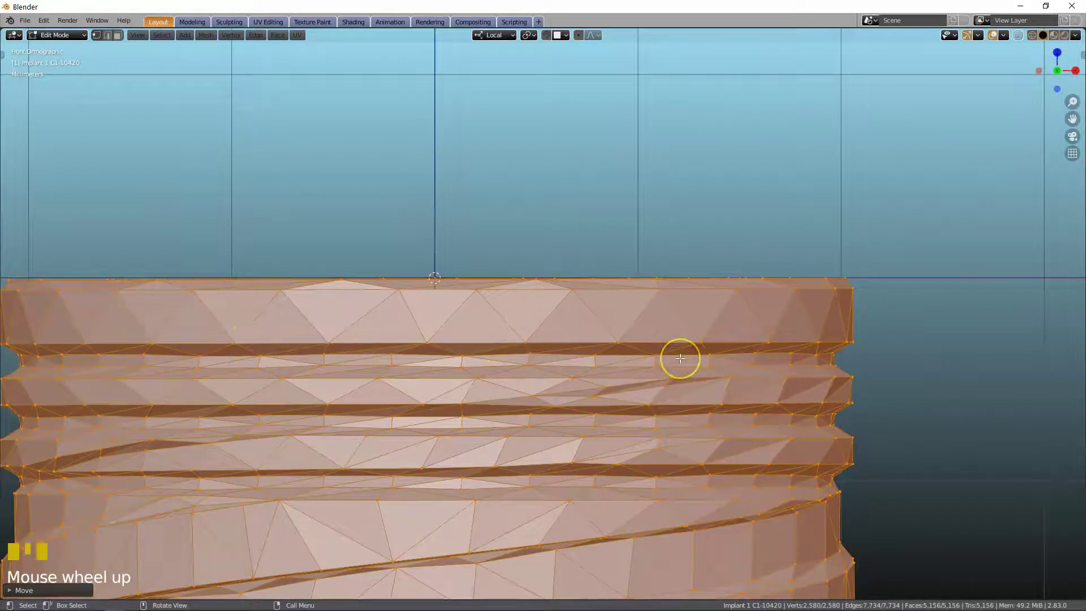
key("r")
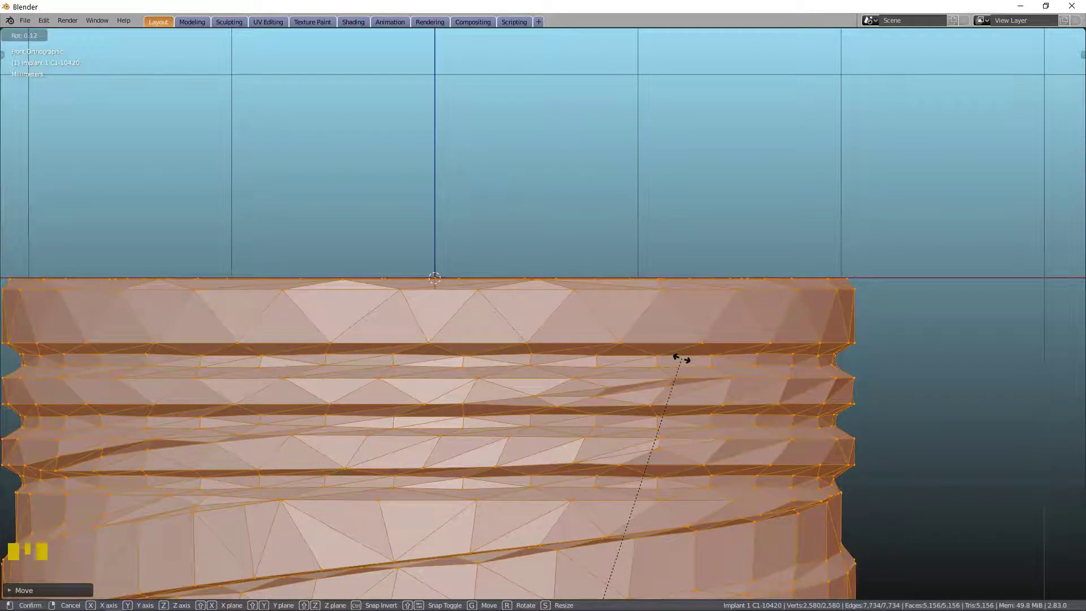
key("g")
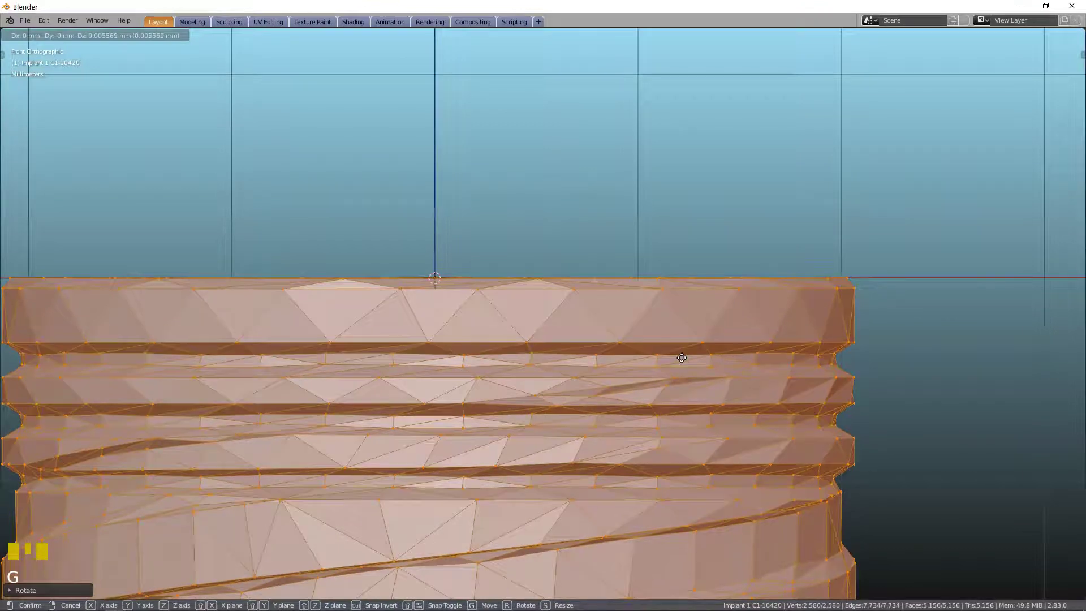
scroll("down", 3)
scroll("down", 3)
left_click_drag(687, 414, 683, 302)
scroll("down", 3)
middle_click(642, 431)
scroll("down", 3)
scroll("up", 3)
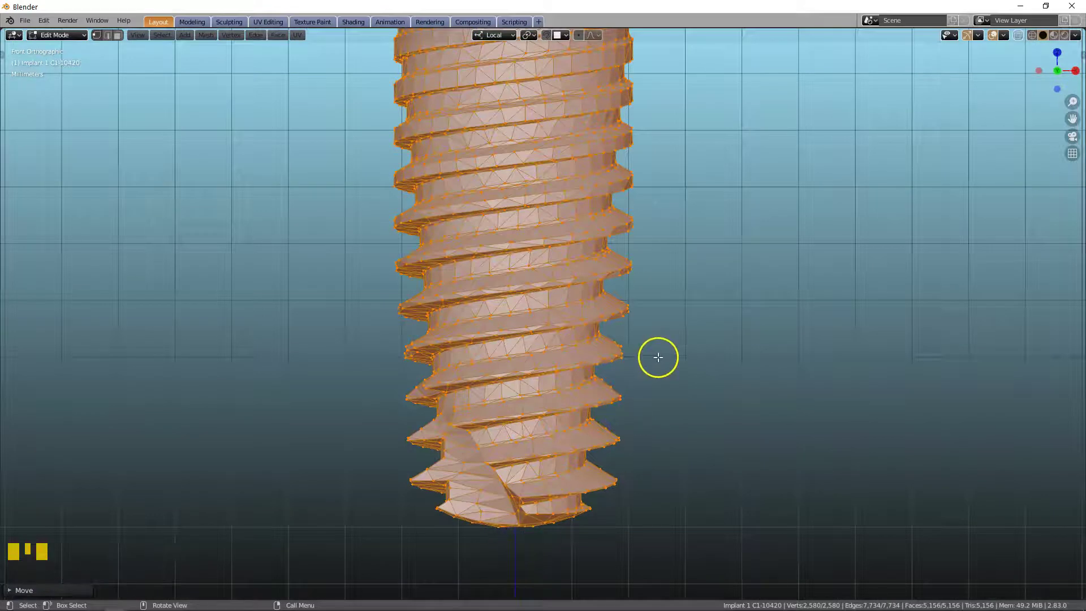
Step: Verify the implant top rests on the axis from the Right view and return to Object Mode
key("g")
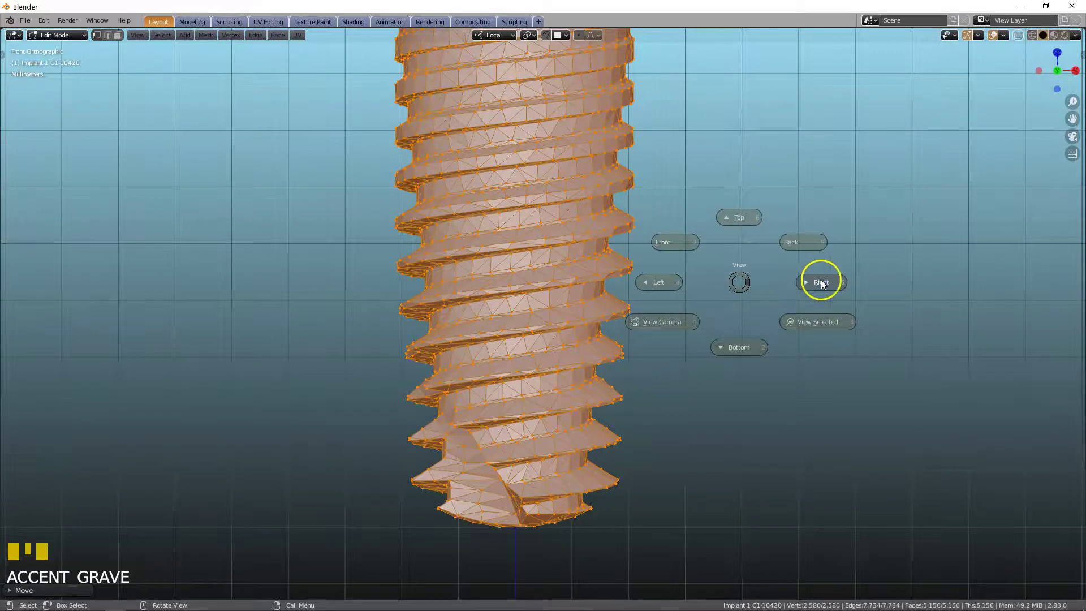
scroll("down", 3)
middle_click(714, 269)
scroll("down", 3)
scroll("up", 3)
scroll("down", 3)
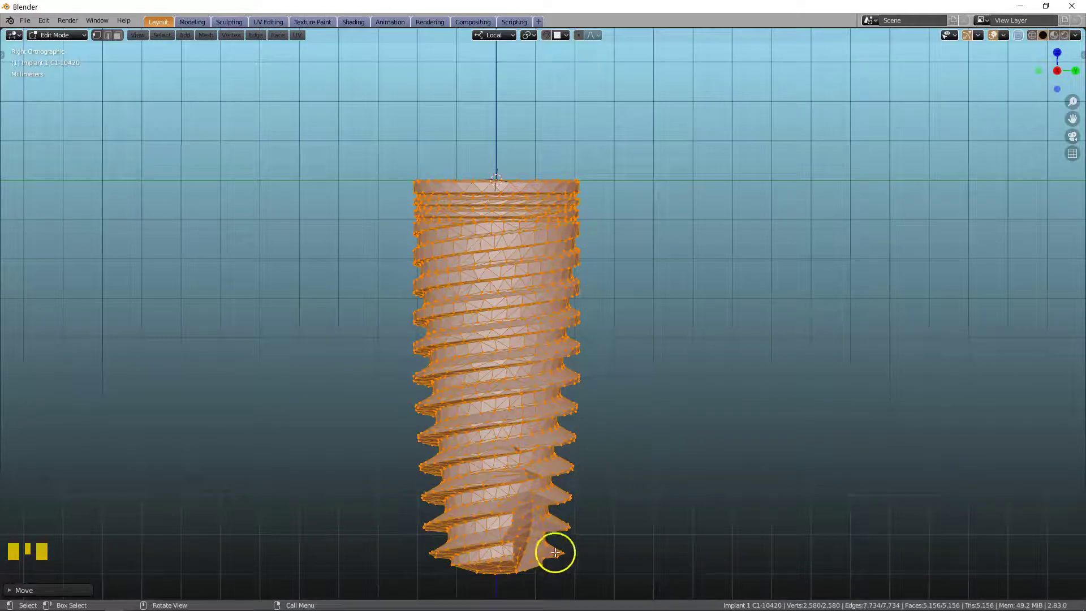
scroll("up", 3)
middle_click(582, 181)
scroll("down", 3)
scroll("down", 3)
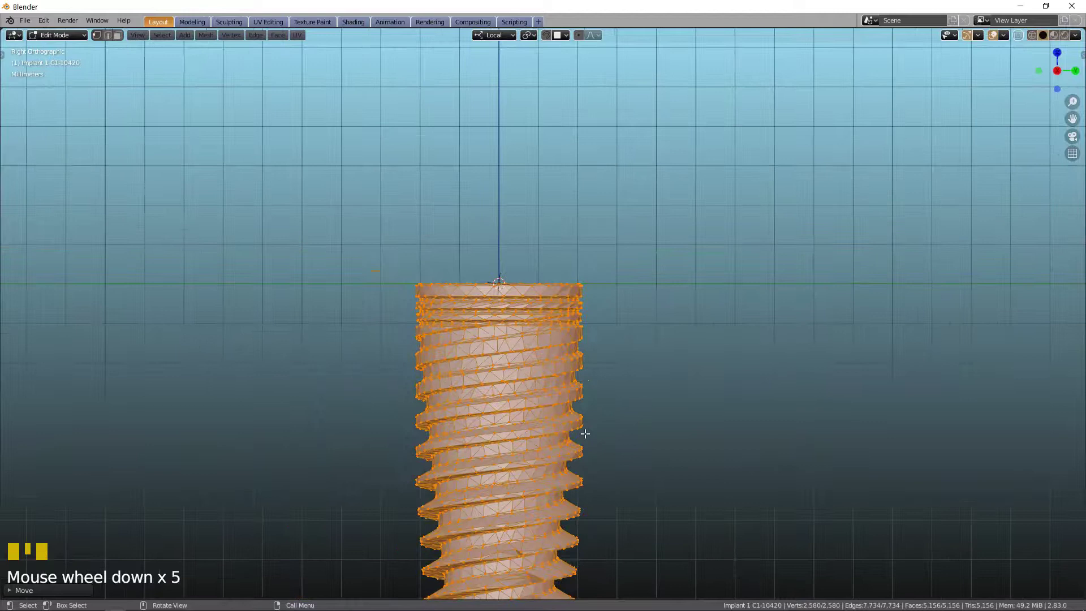
key("Tab")
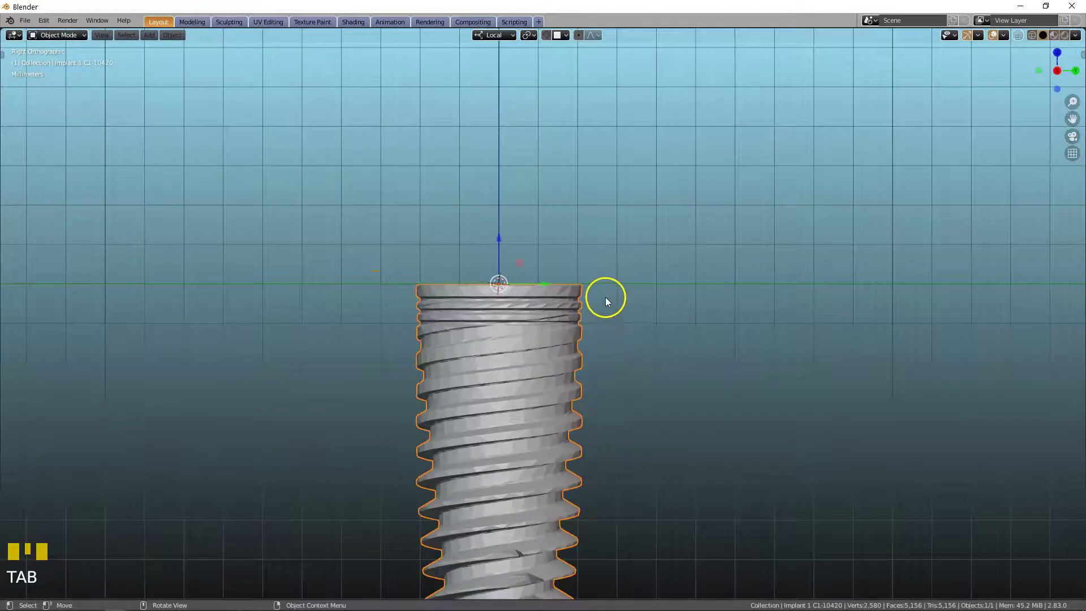
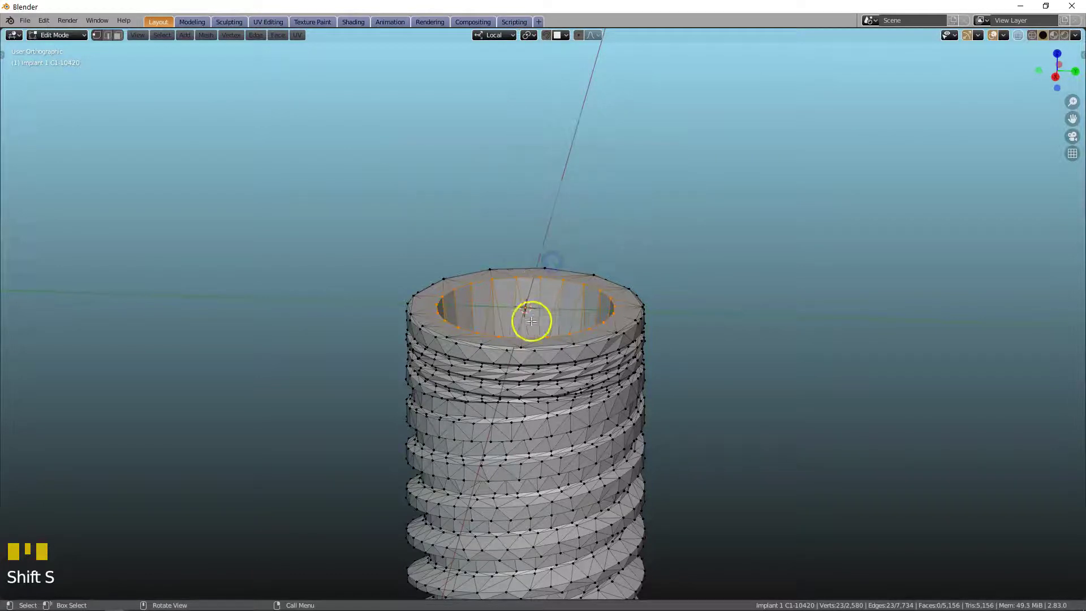
Step: Select the inner top edge loop and centre the 3D cursor within that opening
scroll("up", 3)
scroll("down", 3)
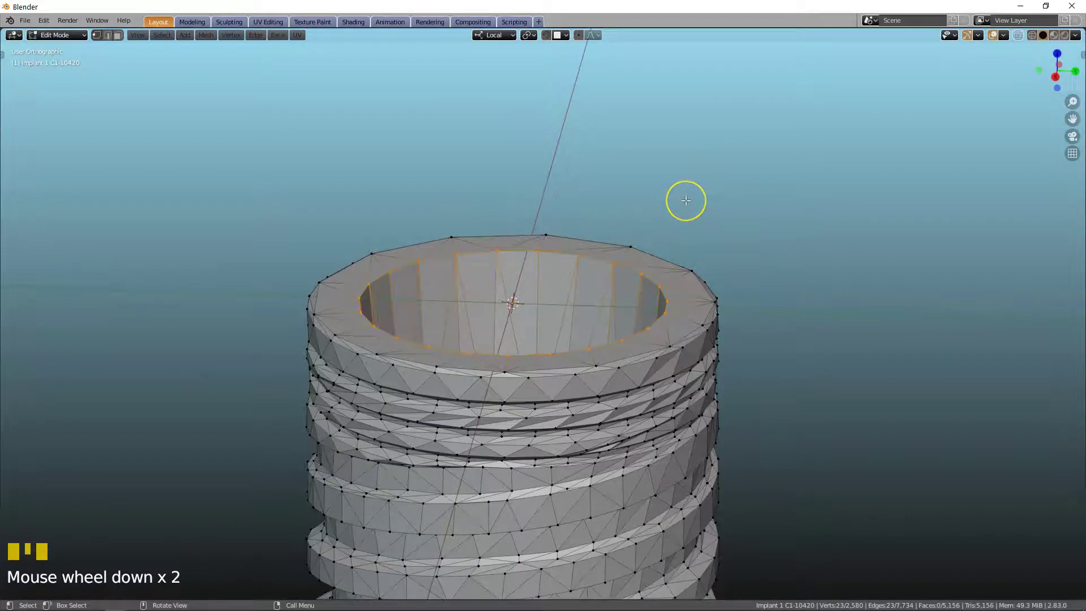
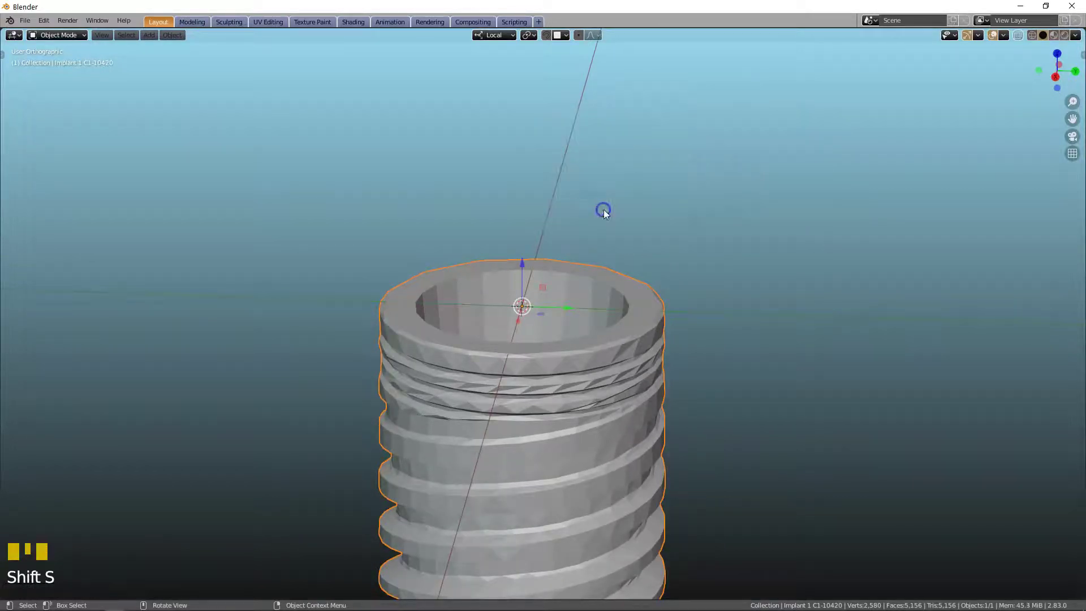
Step: Snap the cursor to world origin, then snap the implant's top centre onto it
scroll("up", 3)
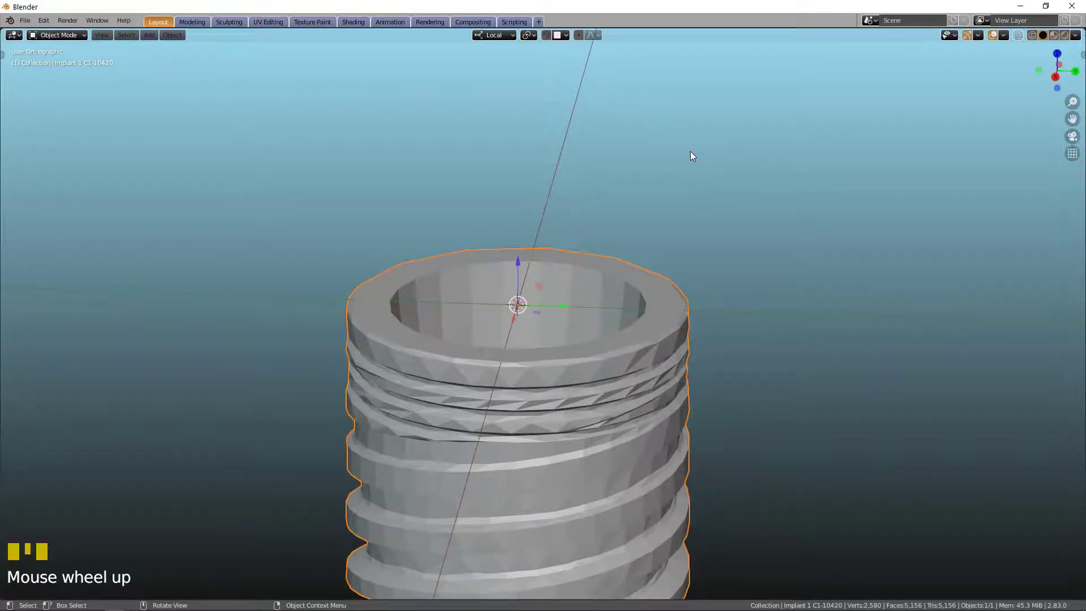
key("shift+s")
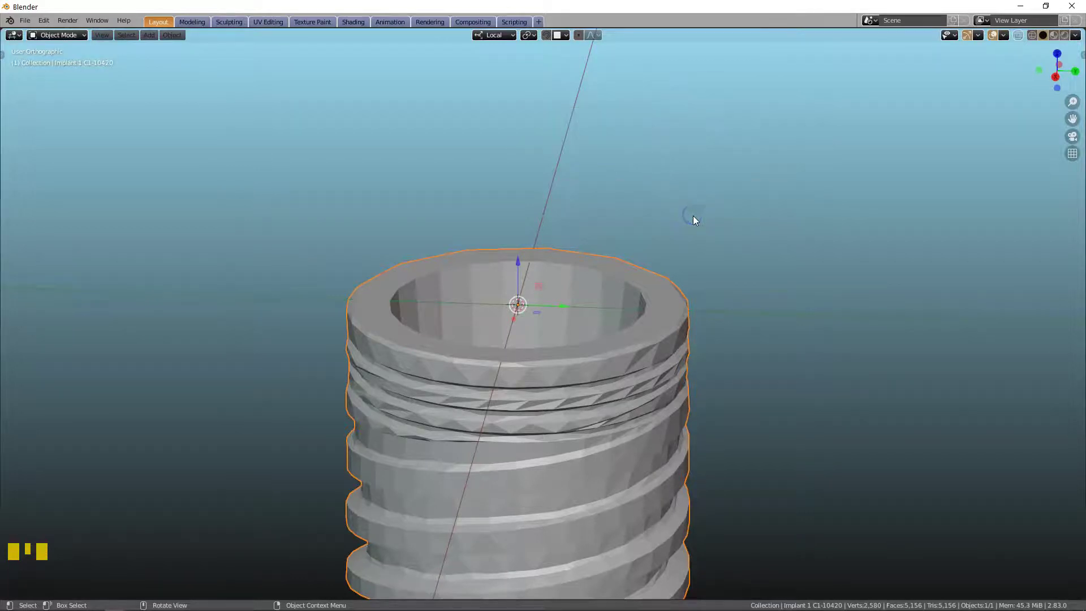
key("shift+s")
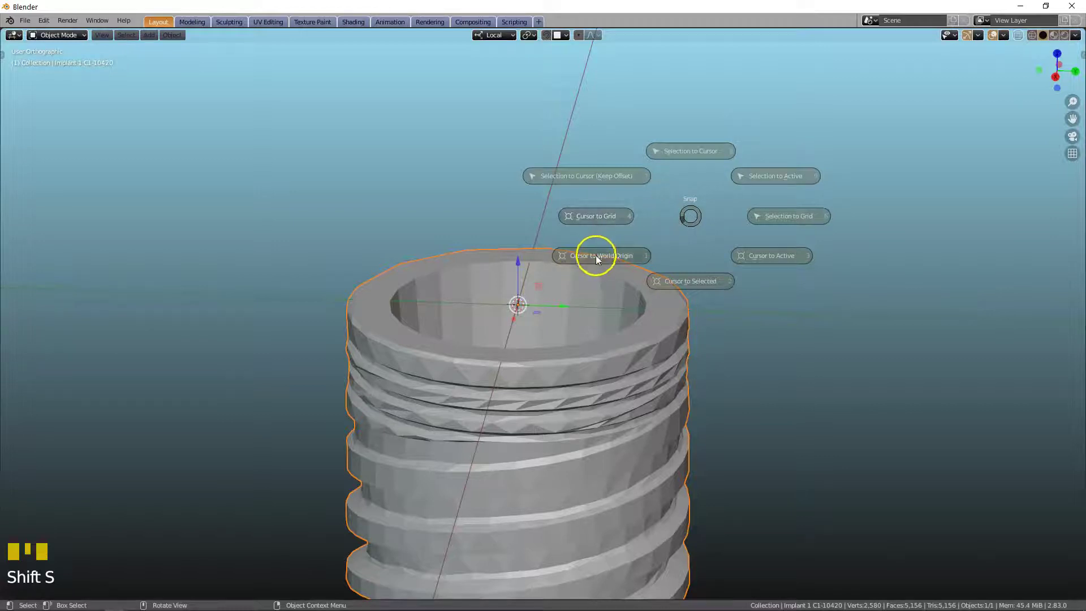
key("shift+s")
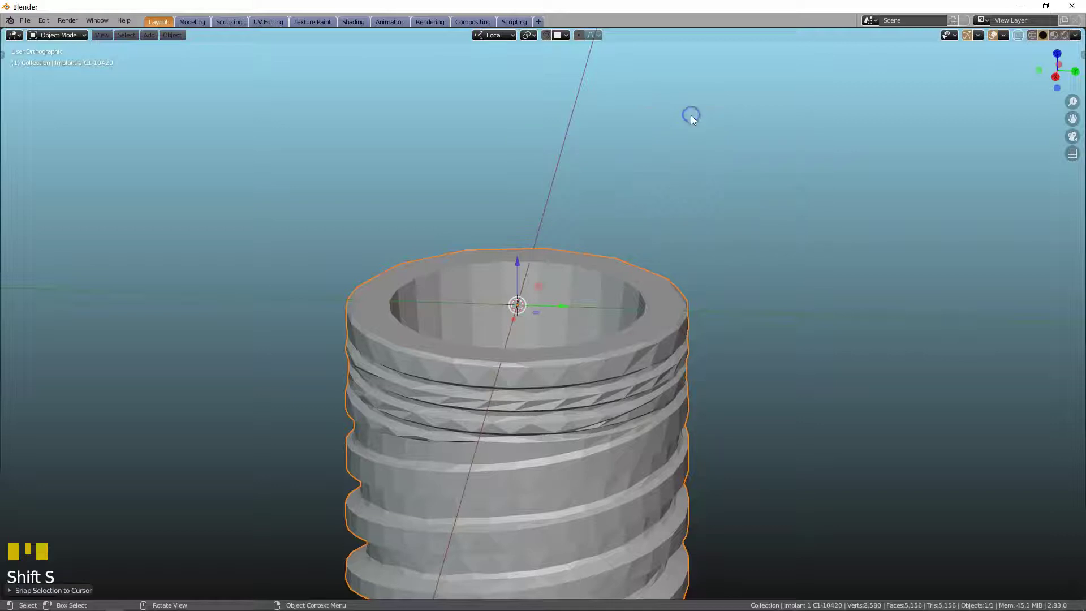
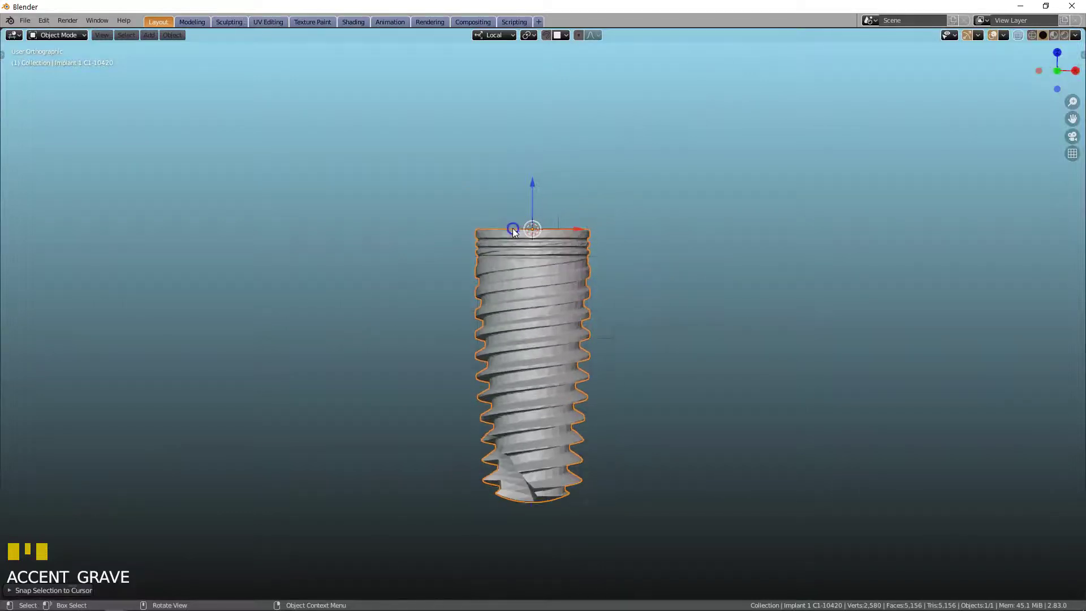
Step: Reframe the front orthographic view to confirm the implant sits at the origin
scroll("up", 3)
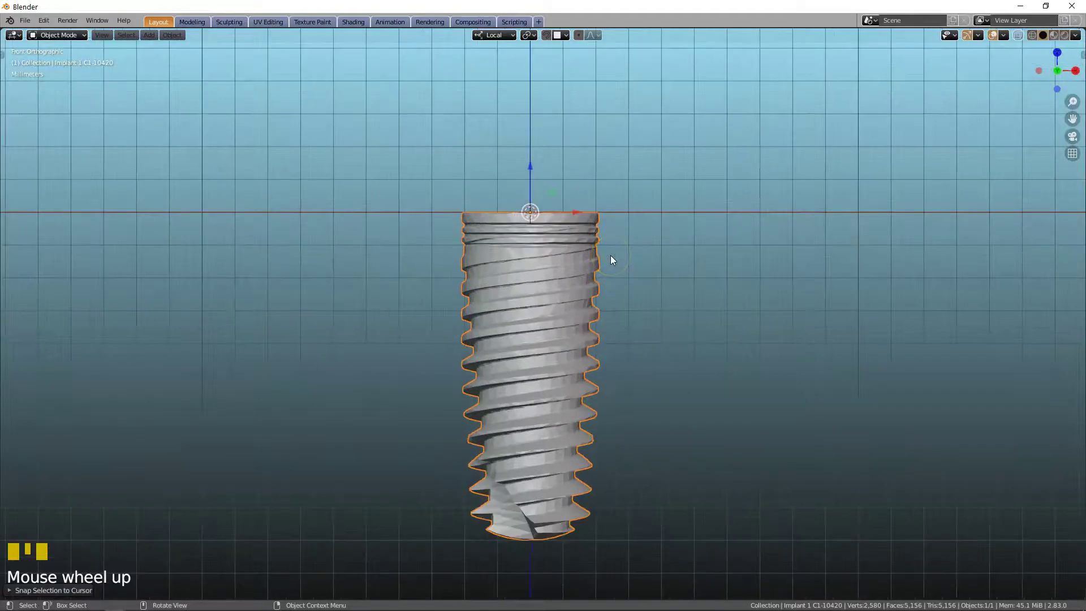
scroll("down", 3)
left_click_drag(702, 240, 518, 294)
scroll("down", 3)
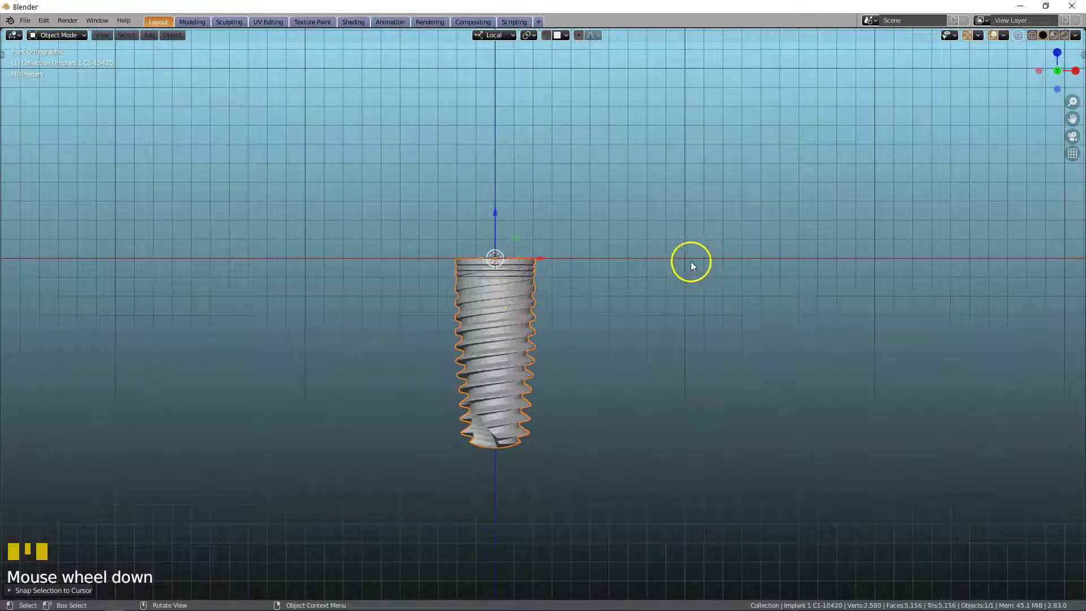
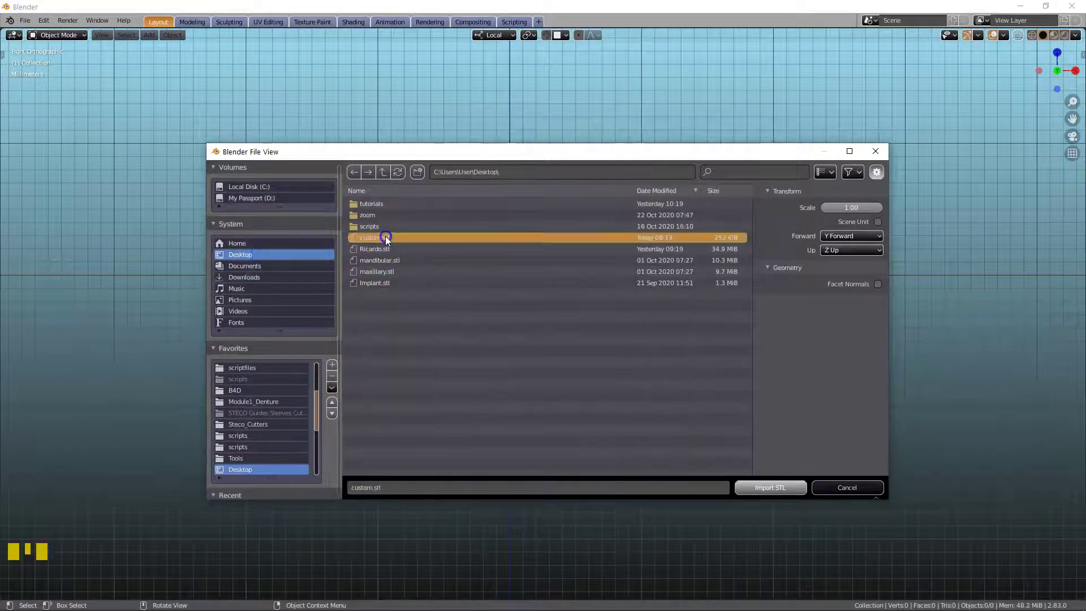
Step: Import custom.stl from the Desktop as the Custom implant centred at the origin
scroll("down", 3)
Step: Use the Guide panel's Import Your Implant to build the implant assembly with sleeve parts
key("n")
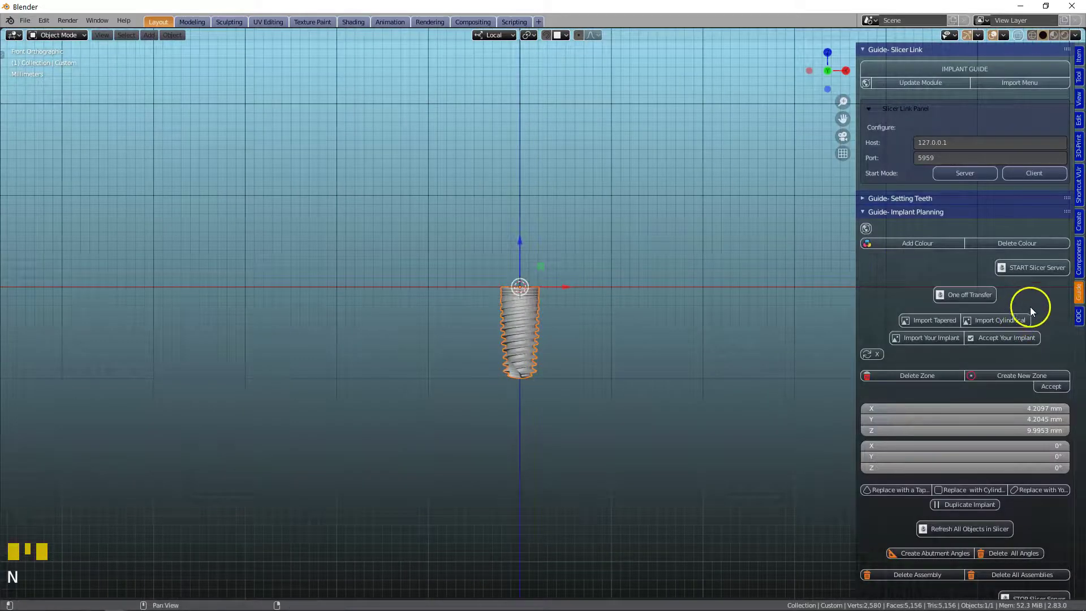
scroll("down", 3)
scroll("up", 3)
left_click(995, 320)
scroll("up", 3)
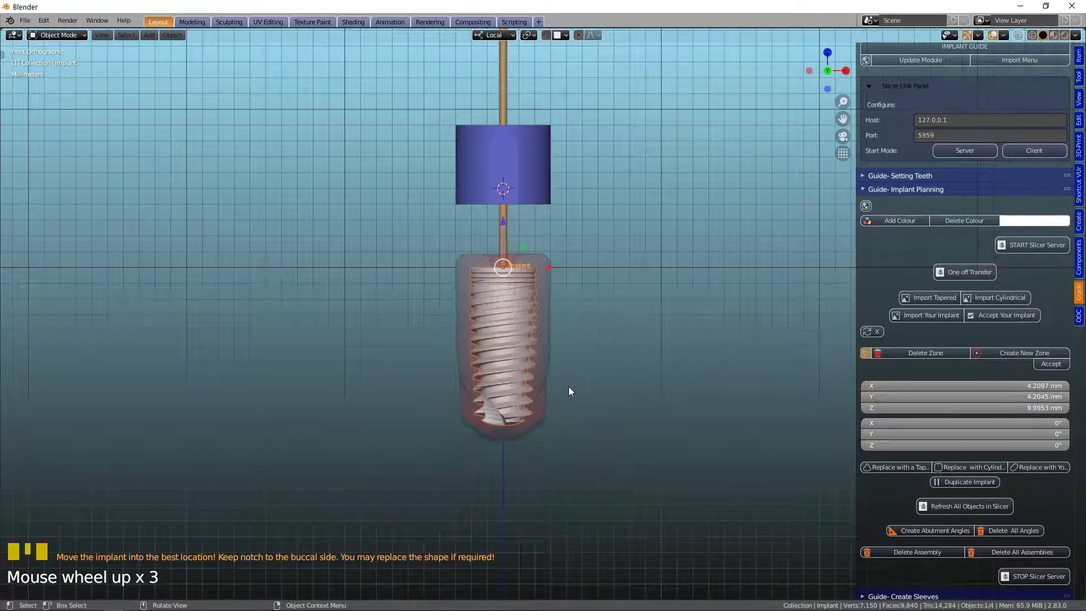
scroll("up", 3)
scroll("down", 3)
Step: Tilt the implant assembly about 15 degrees
left_click(556, 282)
scroll("up", 3)
scroll("down", 3)
left_click_drag(487, 285, 560, 303)
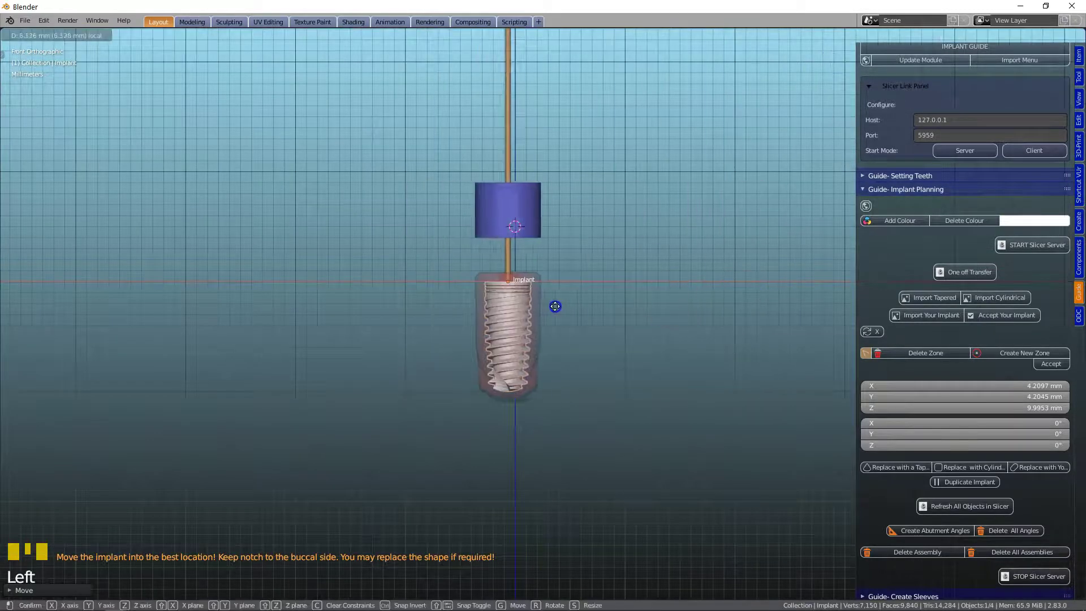